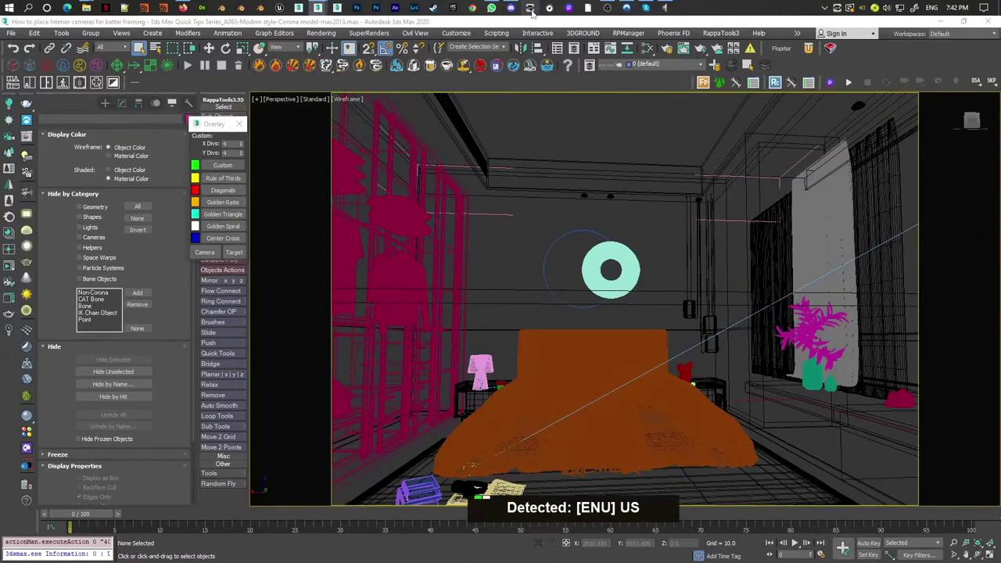
Create PhysCamera001 from the perspective view so the viewport looks through it.
right_click(726, 3)
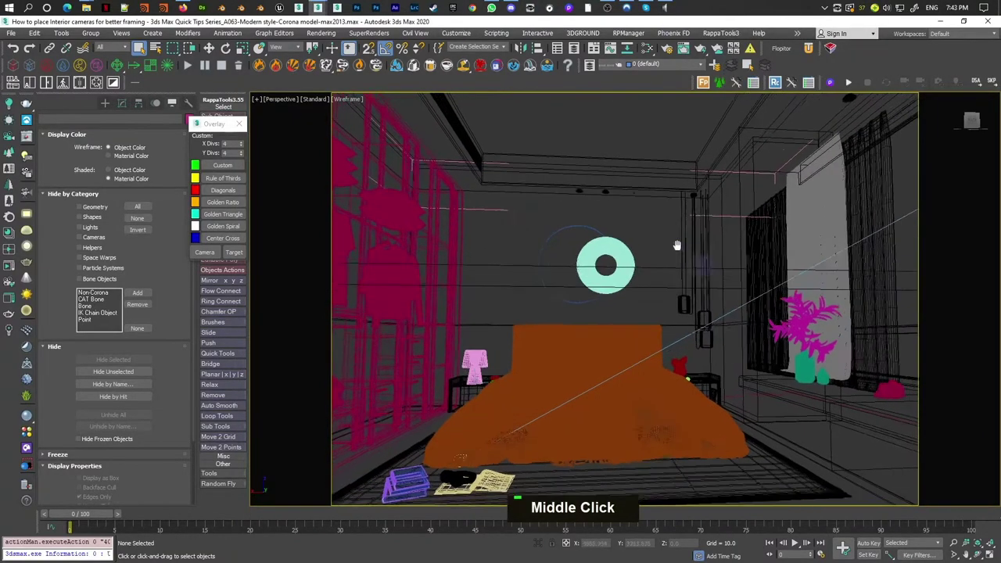
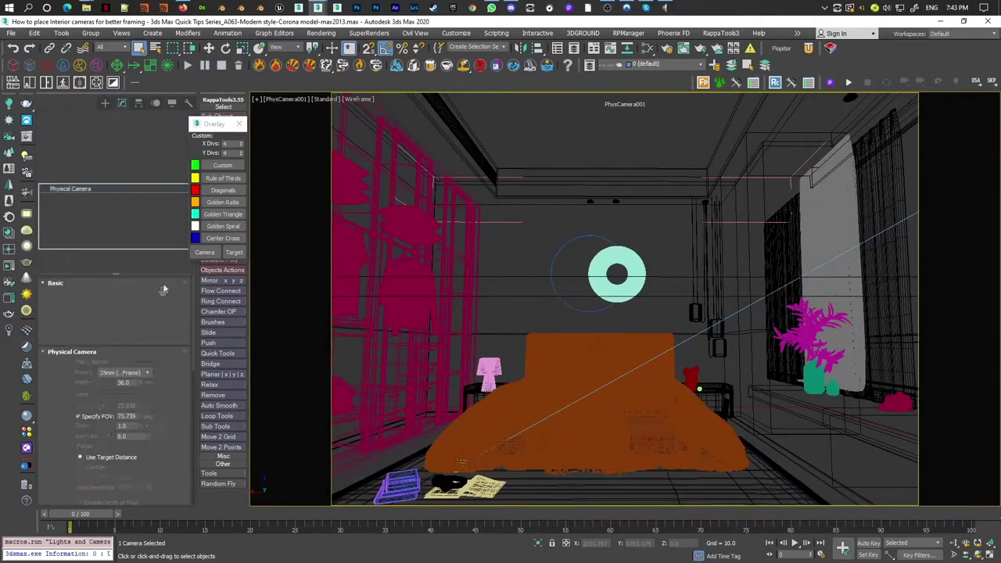
Untarget PhysCamera001, set its Y rotation to -180 and collapse all rollouts.
right_click(224, 53)
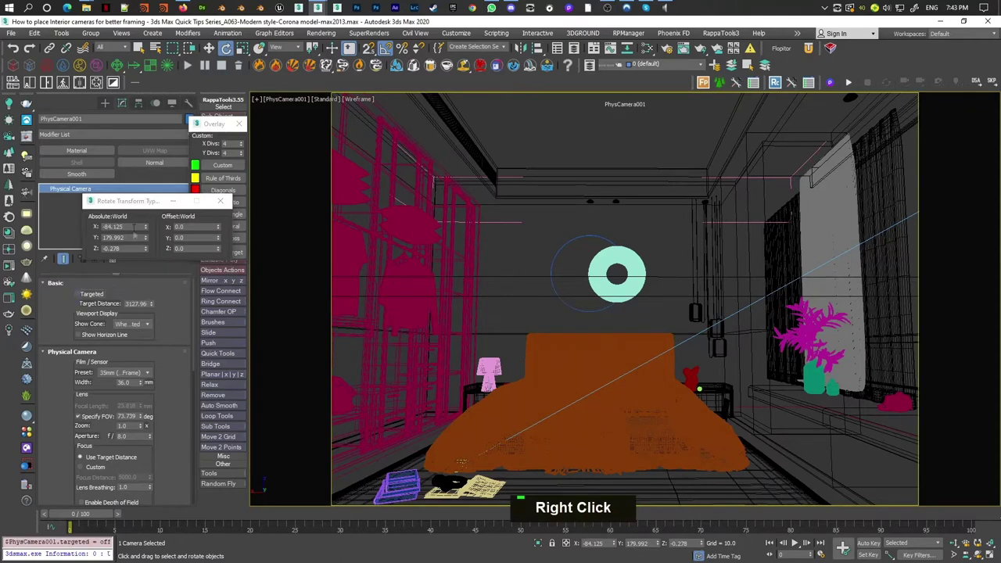
key("Return")
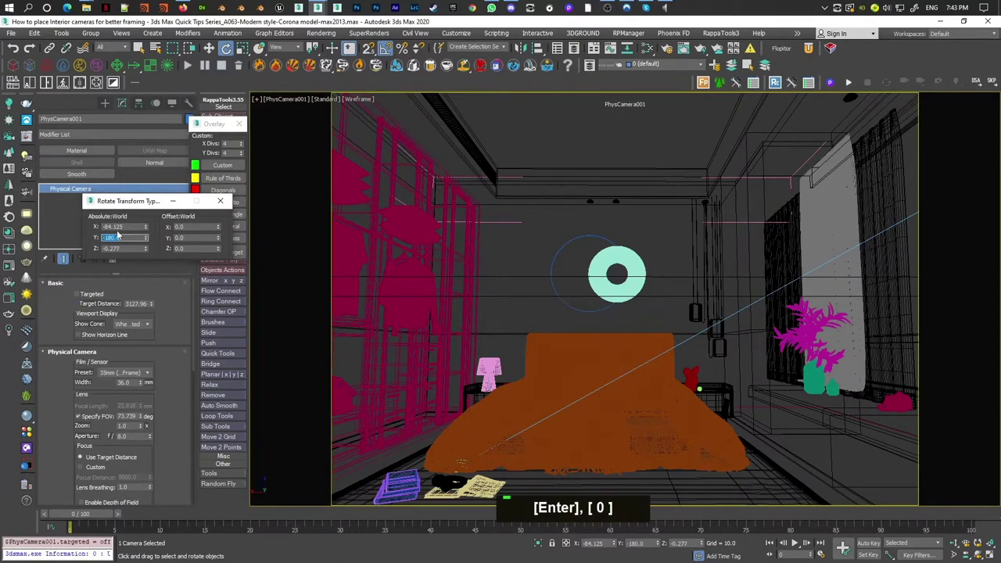
right_click(27, 273)
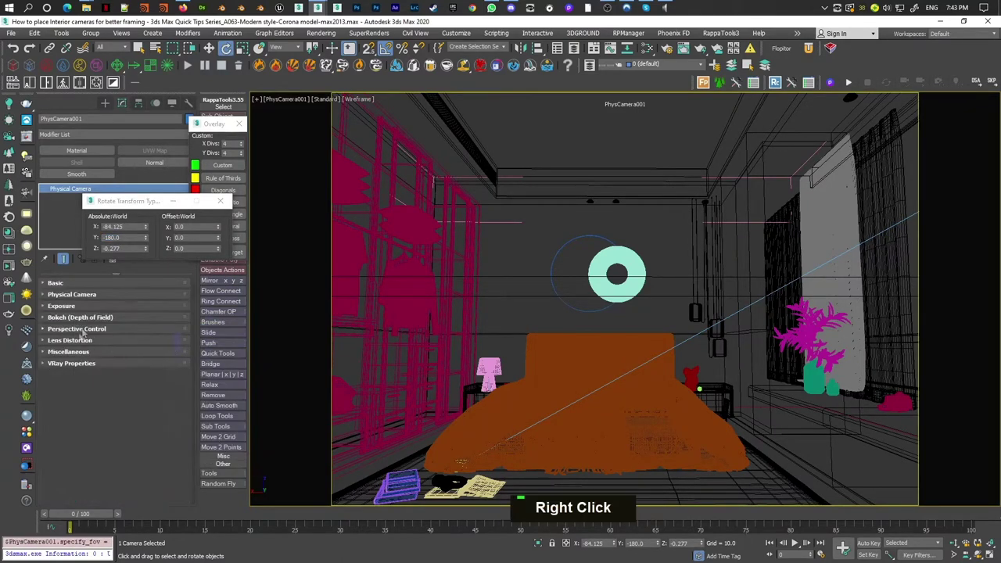
middle_click(560, 329)
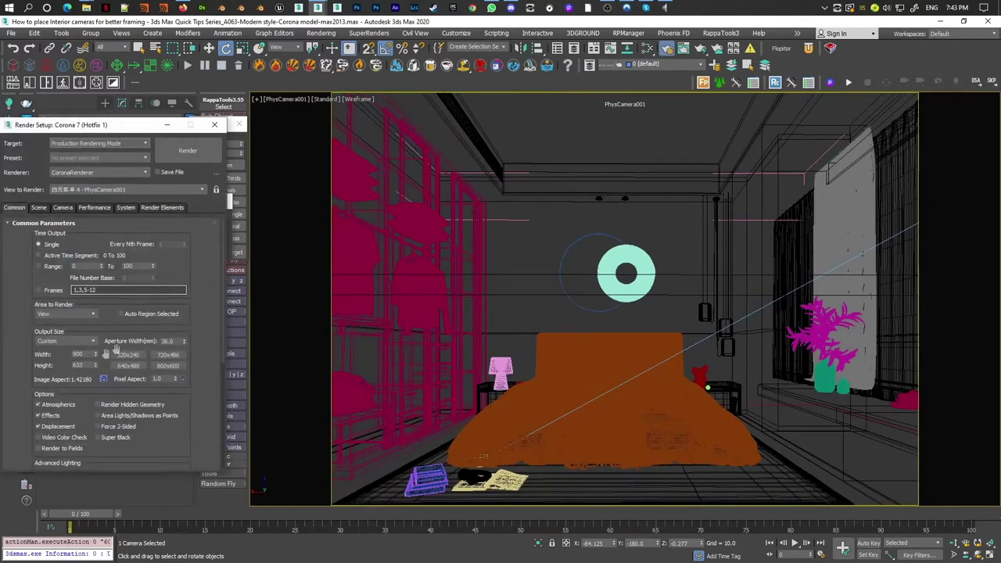
Check the render output size of 900 × 633 in Render Setup and show Perspective Control.
key("Tab")
key("Return")
middle_click(497, 276)
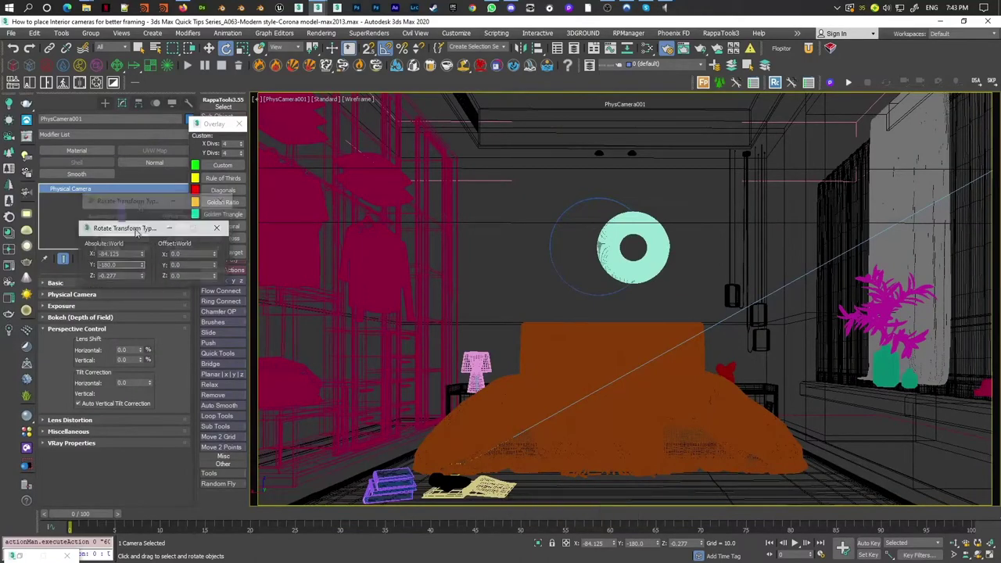
Add rule-of-thirds, golden-ratio and center-cross overlays to the camera view.
middle_click(454, 220)
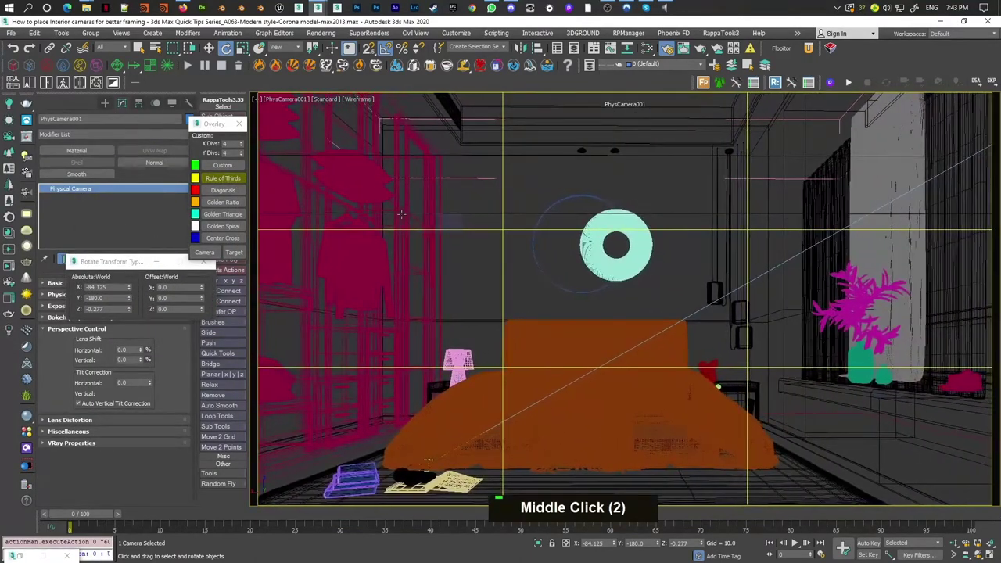
key("F3")
key("F3")
middle_click(432, 221)
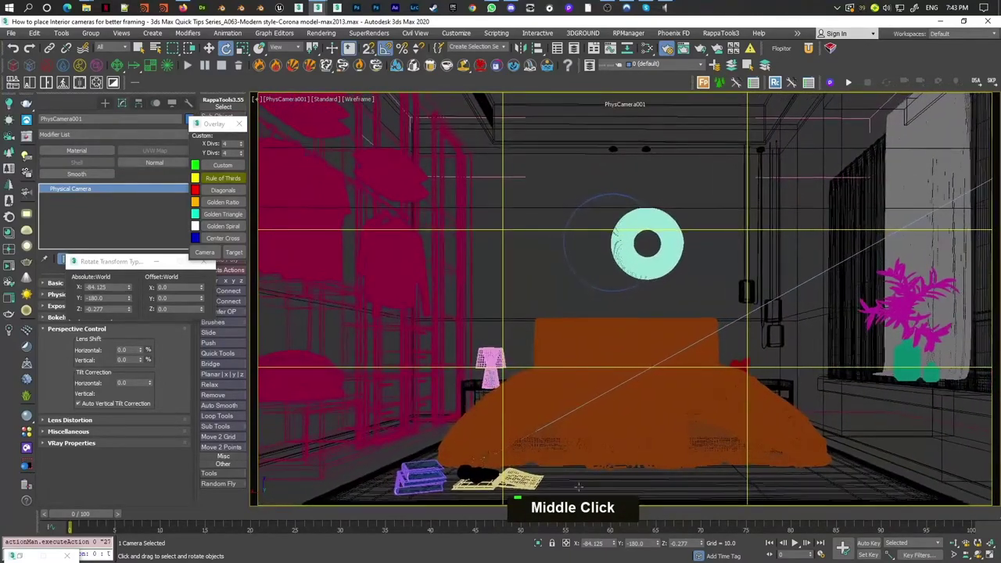
key("Return")
Level the camera and enable Clipping Planes under Miscellaneous.
middle_click(636, 257)
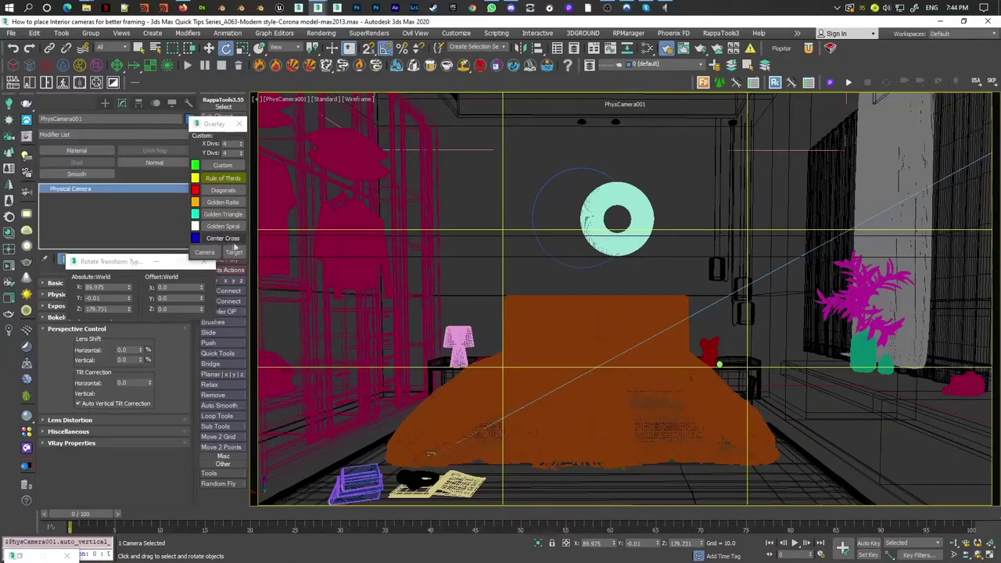
middle_click(473, 241)
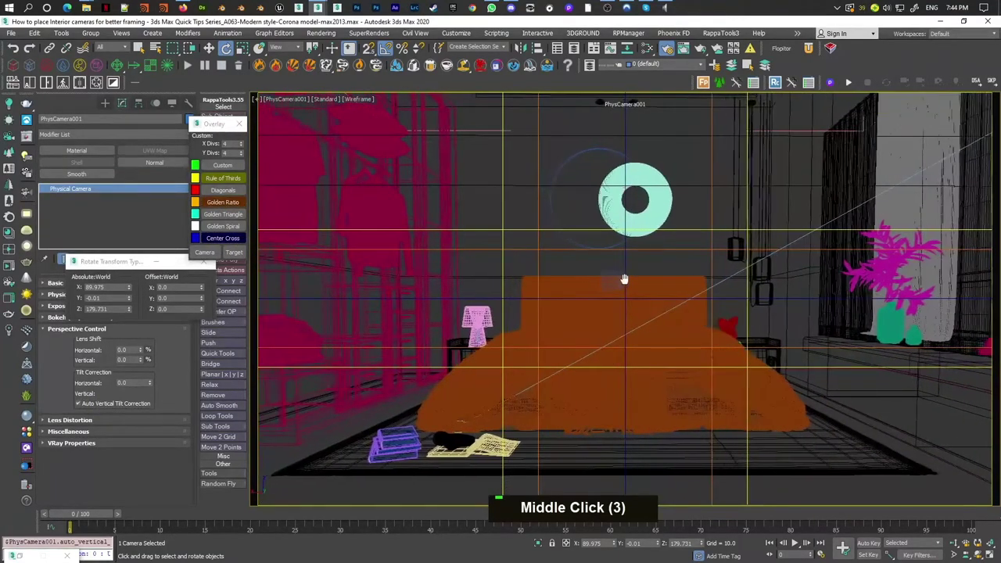
middle_click(619, 278)
Shade the camera view with edges and close the System Unit and Units Setup dialogs.
key("F3")
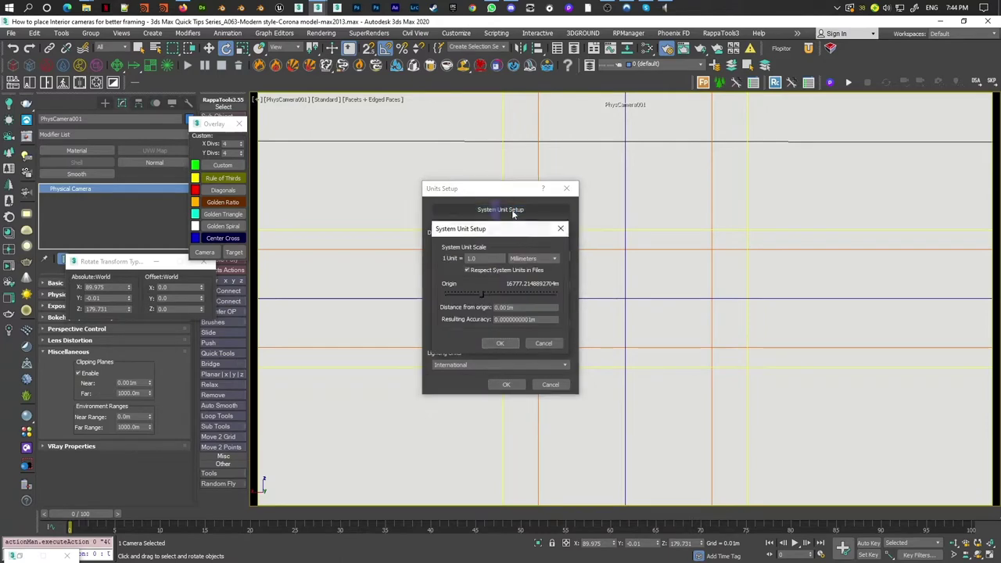
key("Escape")
key("Escape")
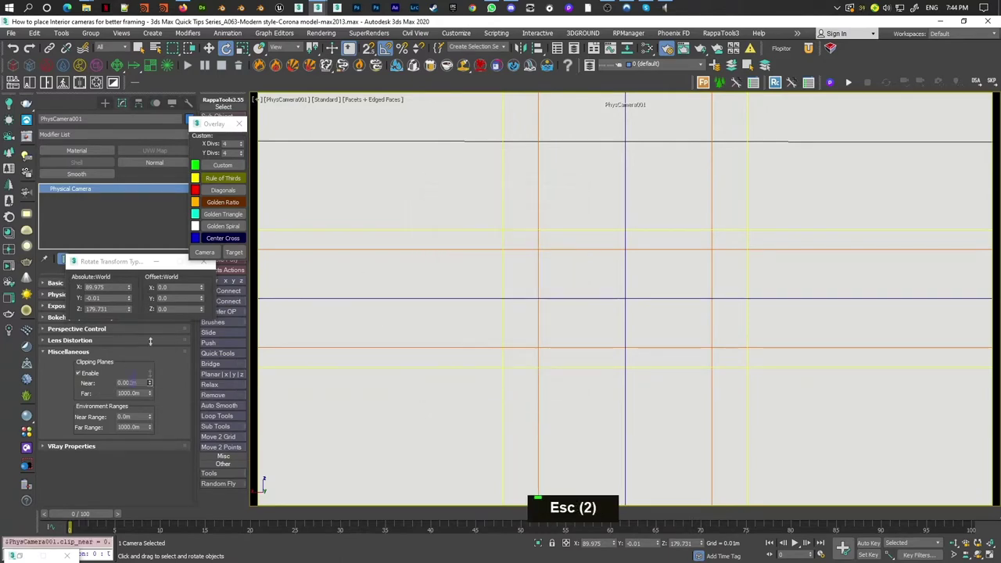
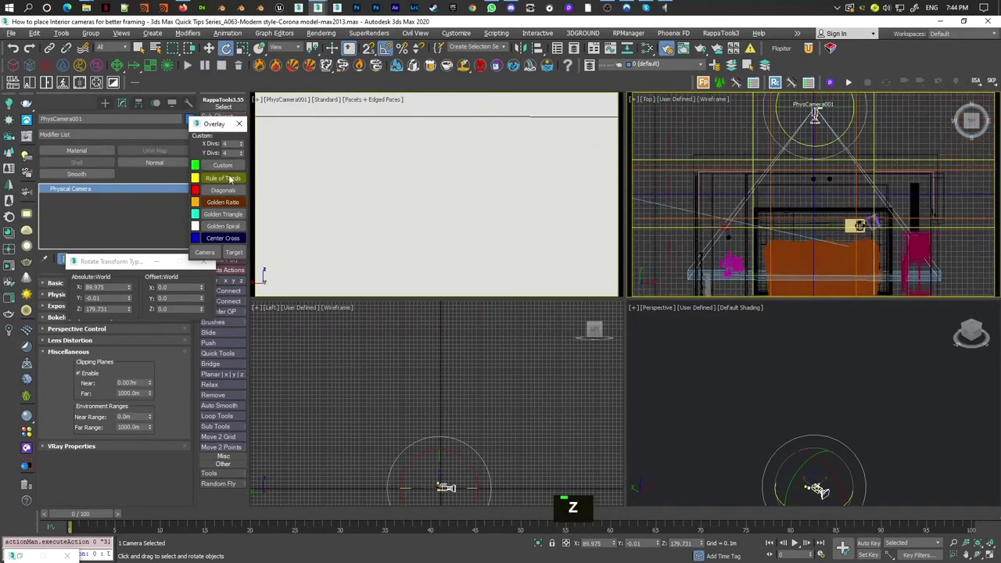
Raise the near clipping plane to 1.62 m and maximize the camera viewport.
double_click(230, 201)
middle_click(802, 219)
middle_click(769, 227)
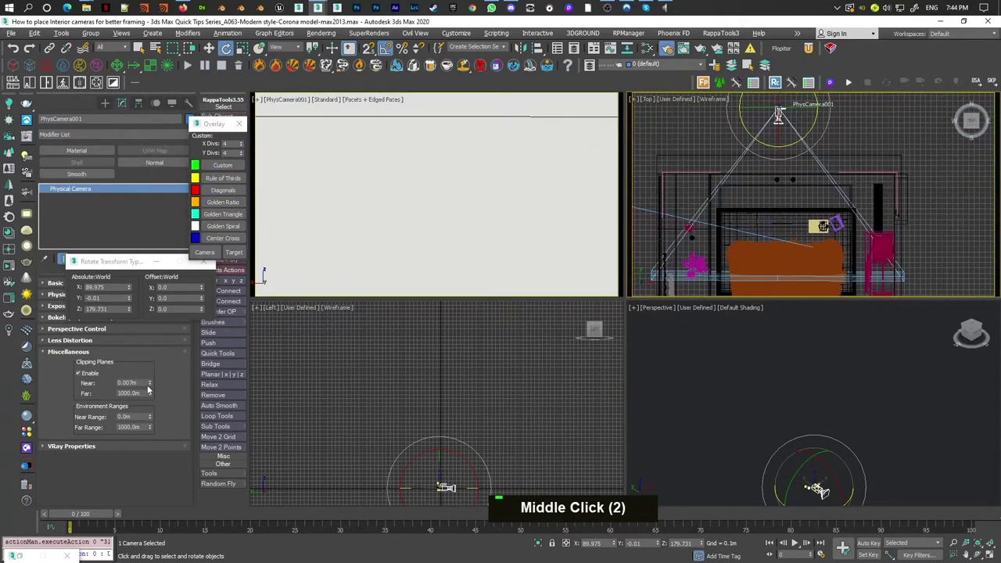
key("1")
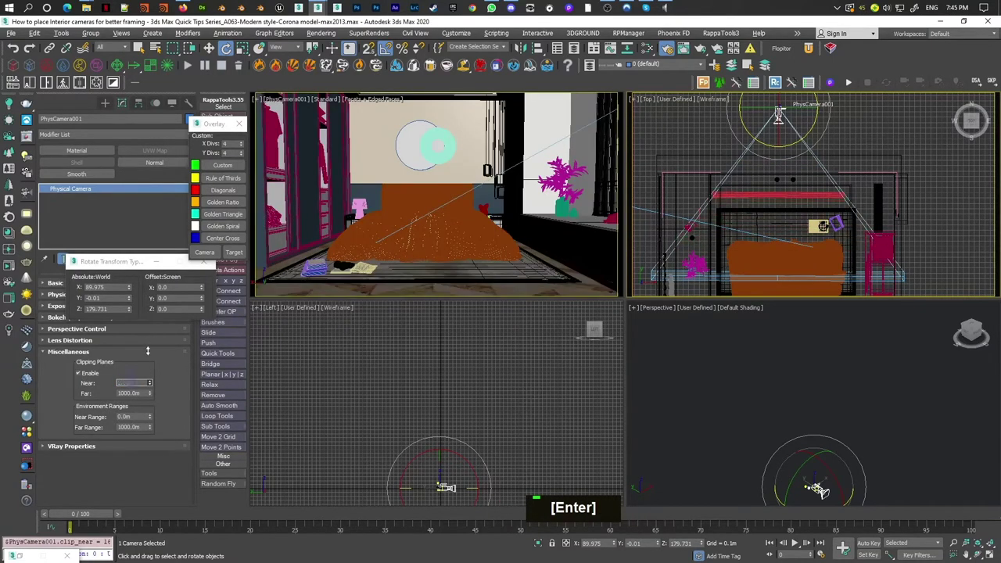
key("Return")
Reset Vertical Tilt to 0, rotate the camera upward with auto tilt correction, then deselect.
key("alt+w")
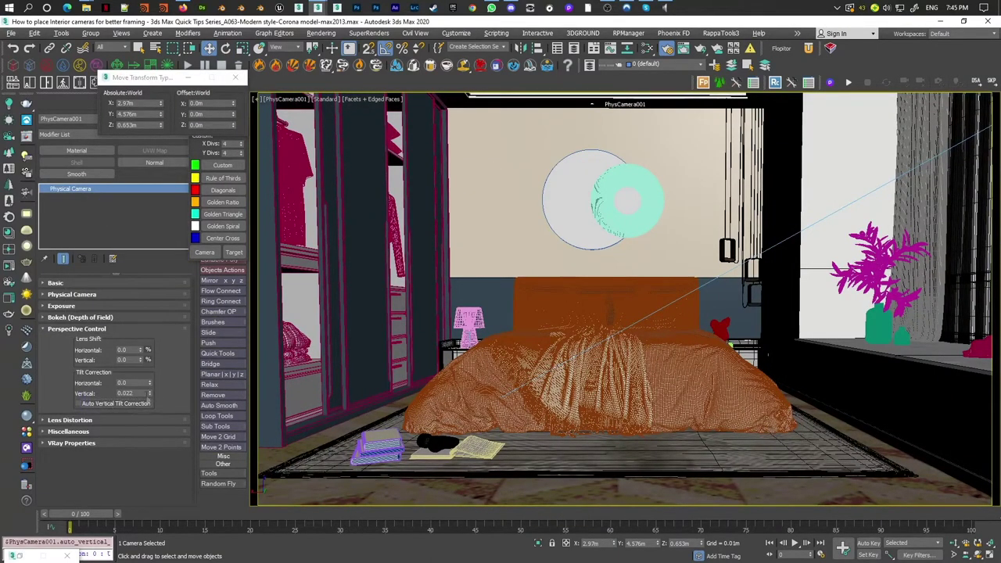
right_click(154, 396)
key("e")
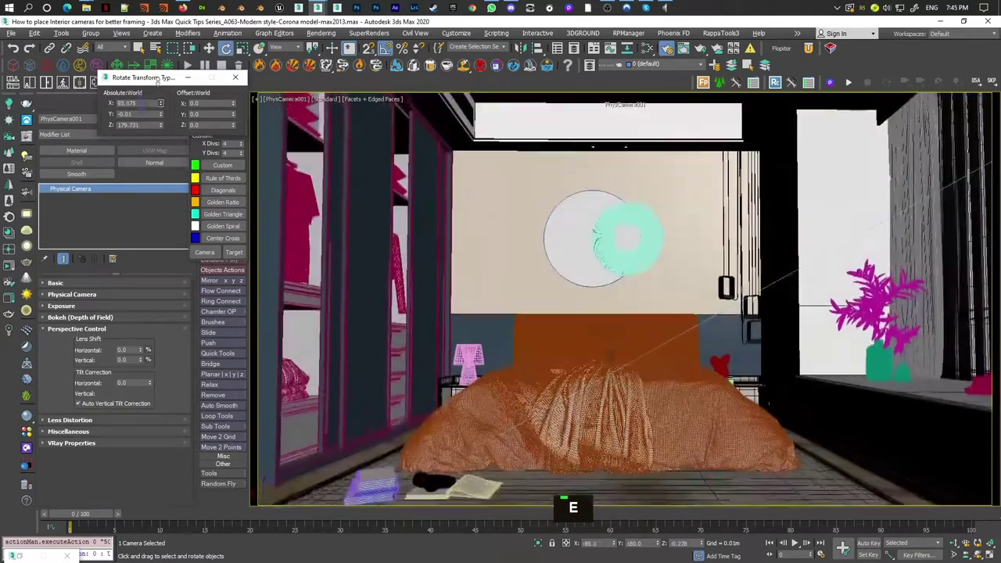
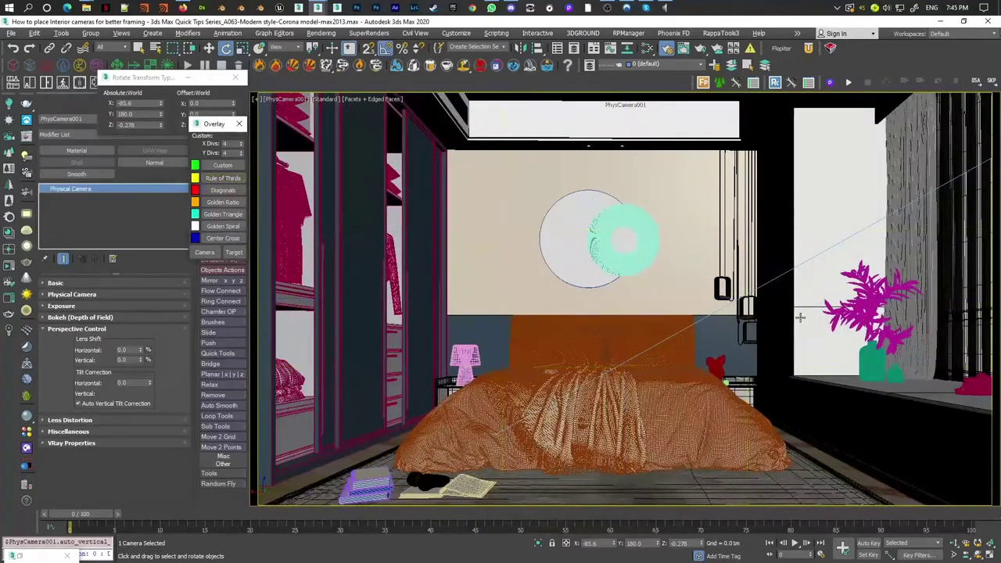
key("ctrl+d")
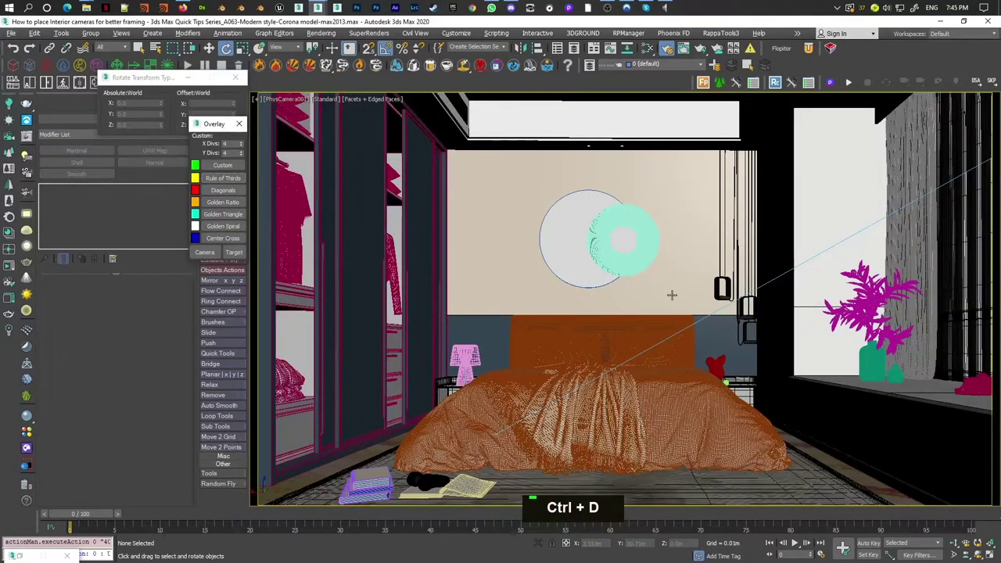
Switch to a free perspective view and zoom extents on the whole scene.
key("p")
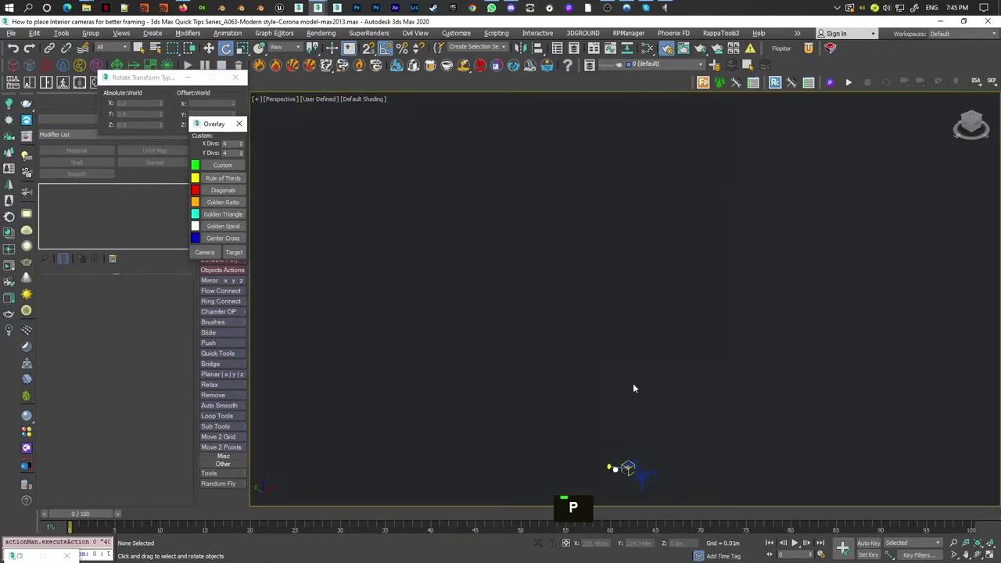
key("z")
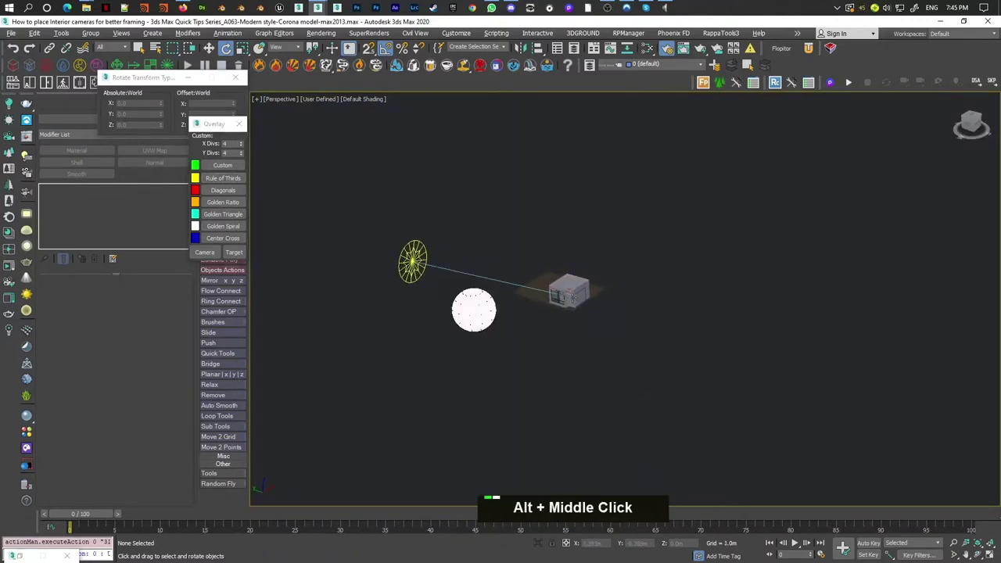
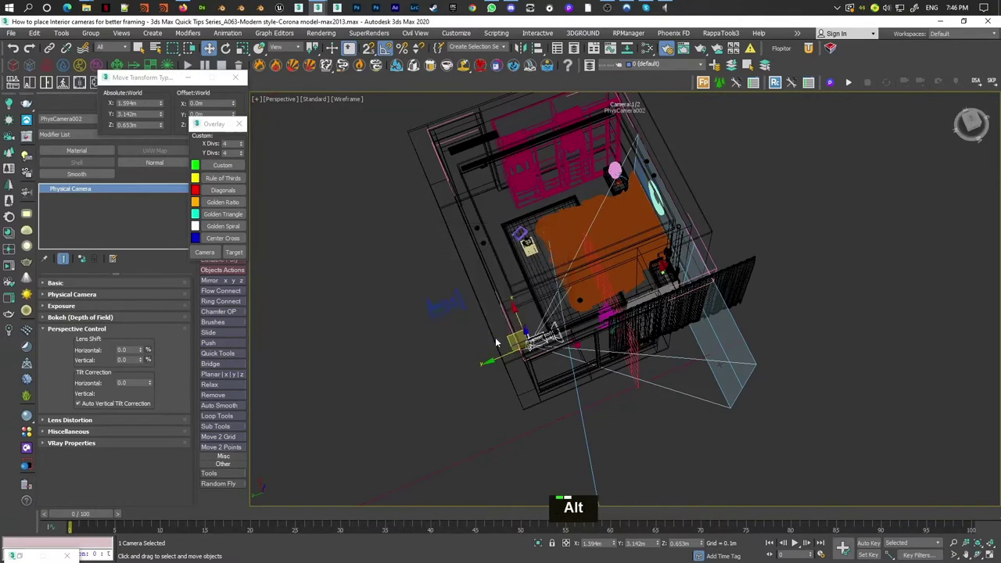
Choose a two-pane layout and look through PhysCamera002 in the left view.
key("alt+b")
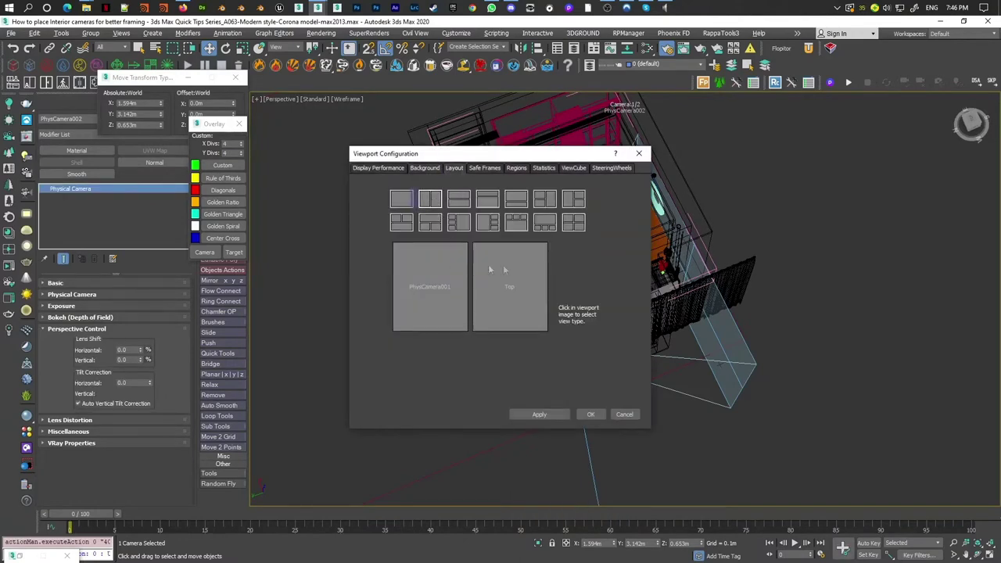
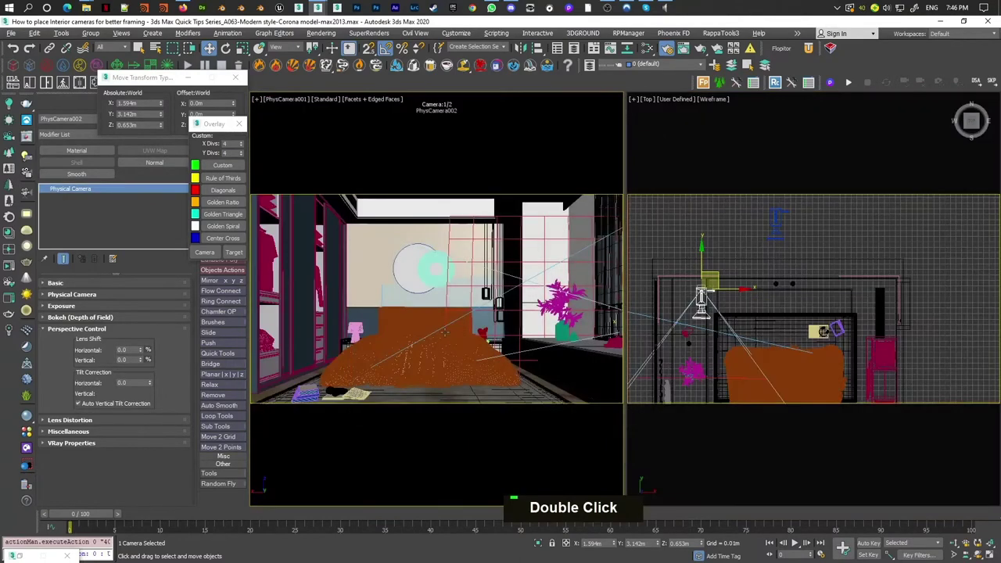
key("c")
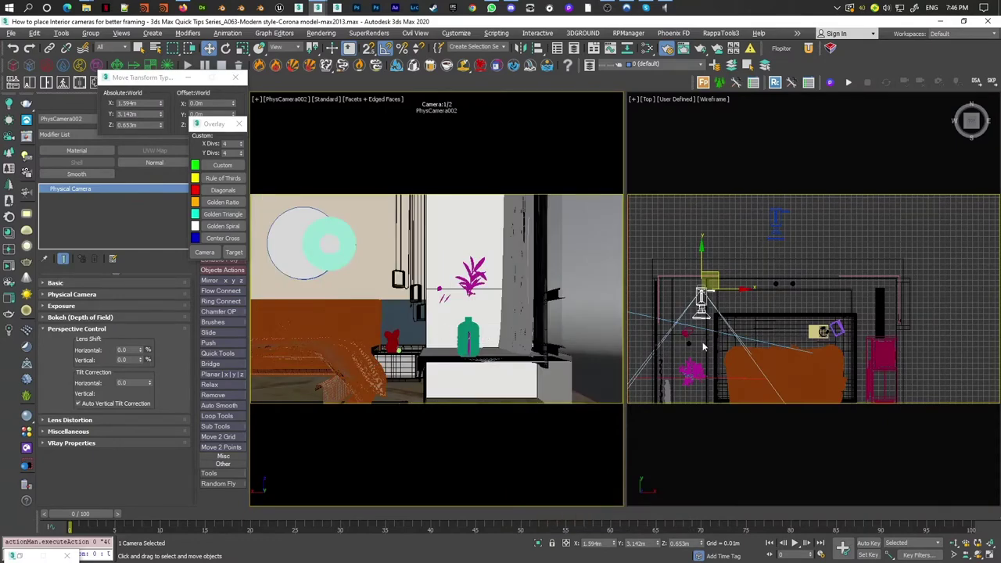
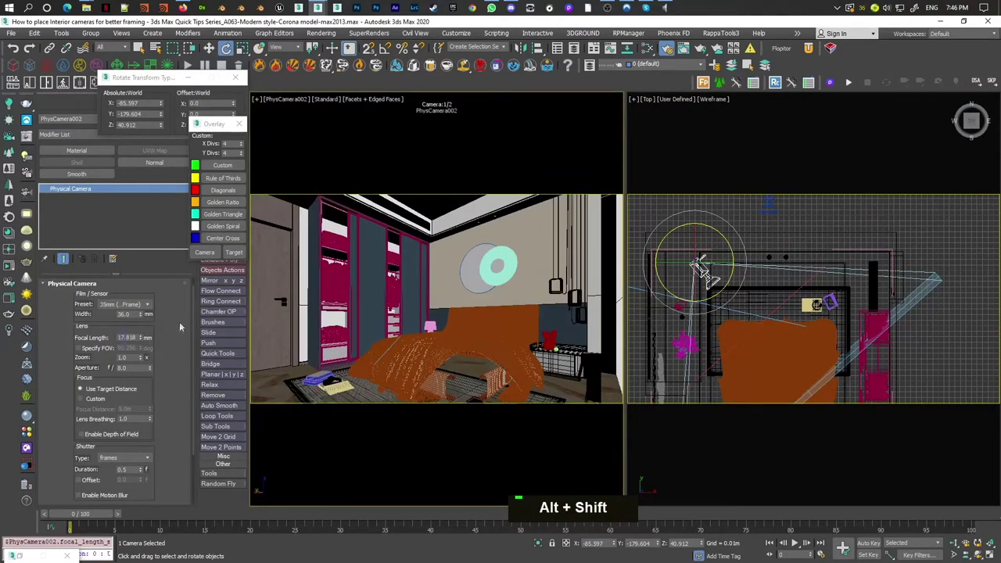
Enable Clipping Planes on PhysCamera002 with Near set to 1.152 m.
left_click(153, 384)
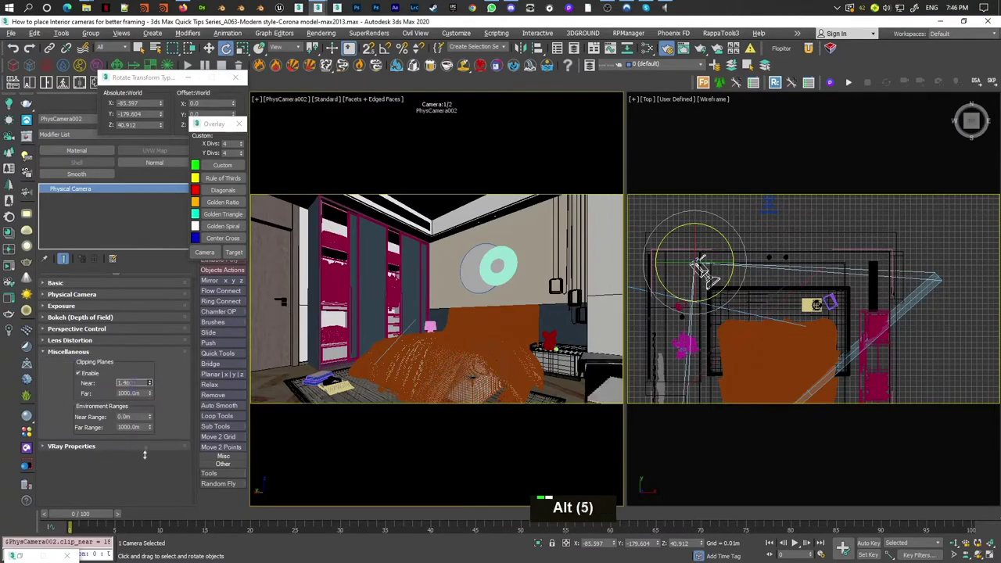
middle_click(497, 342)
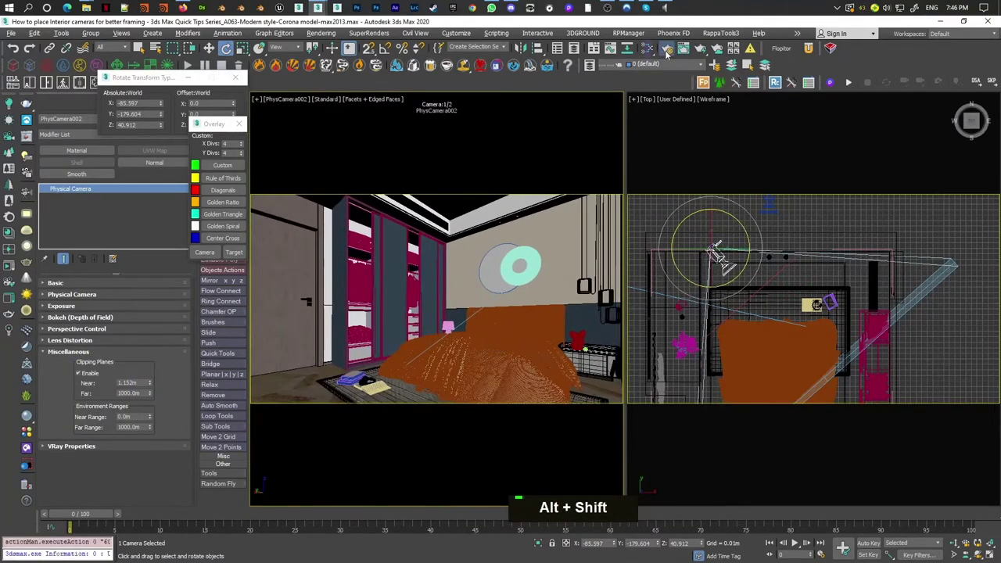
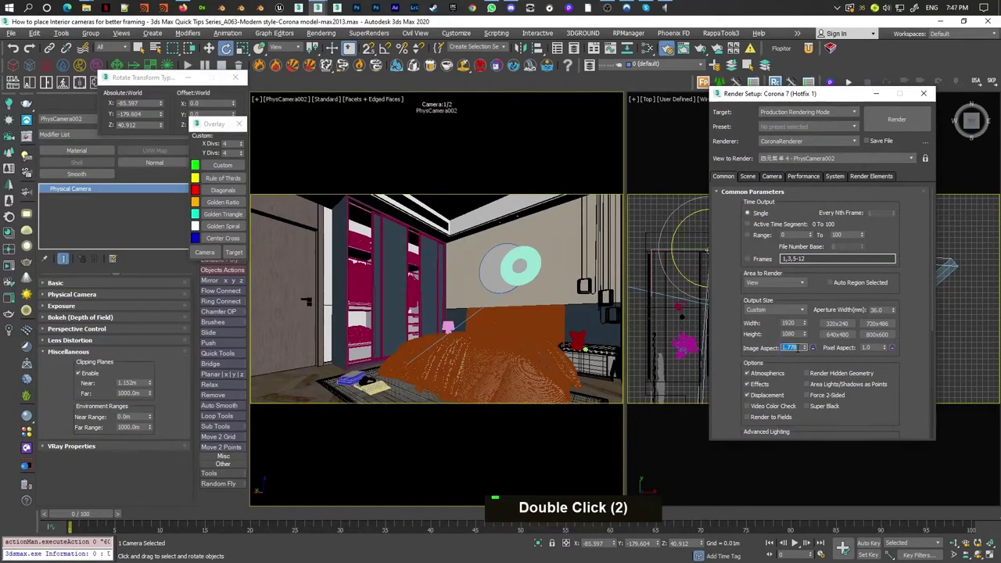
Set the render image aspect to 0.8 for a 1920 × 2400 portrait frame and close Render Setup.
key("Return")
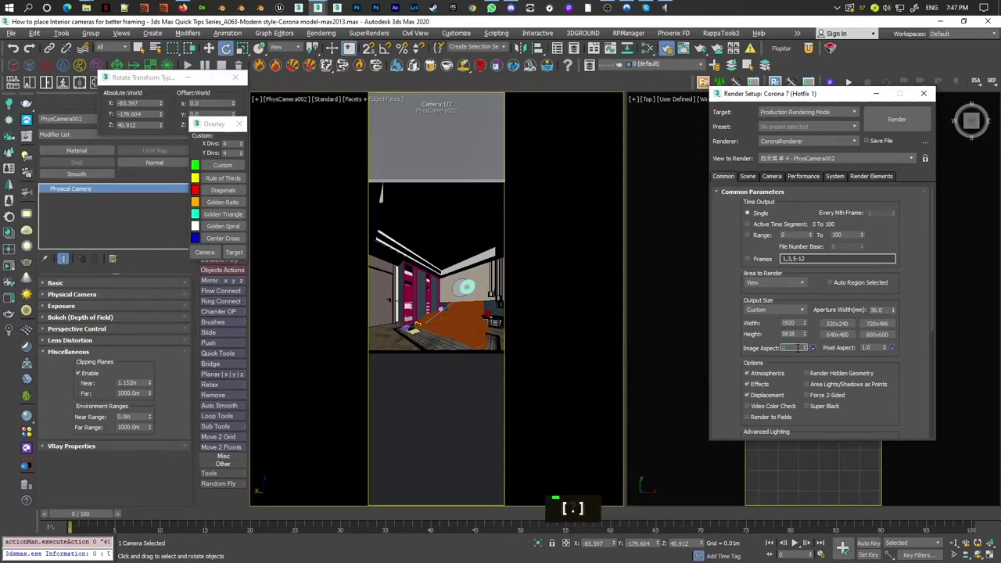
key("Return")
key("Return")
key("Return")
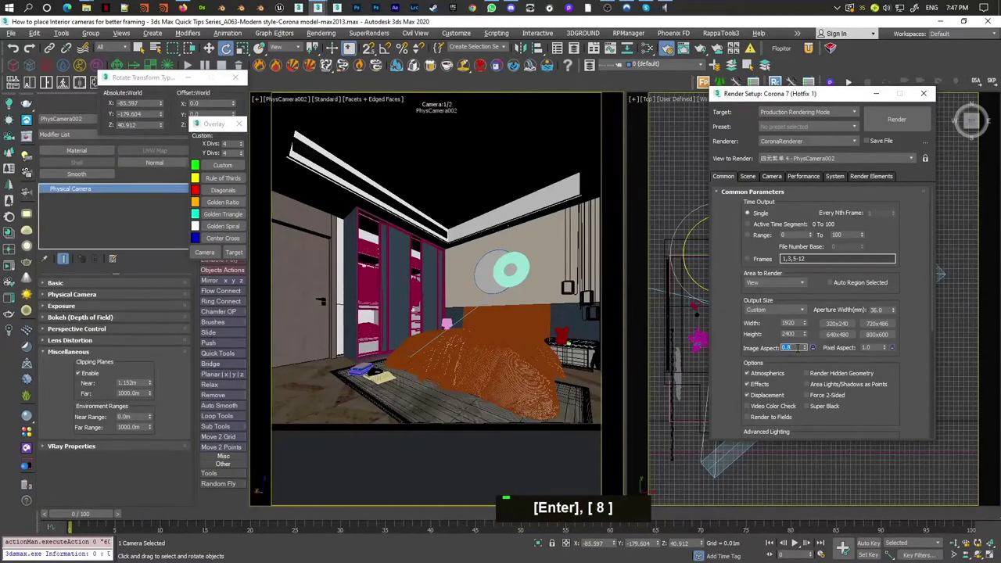
key("Return")
key("Return")
key("1")
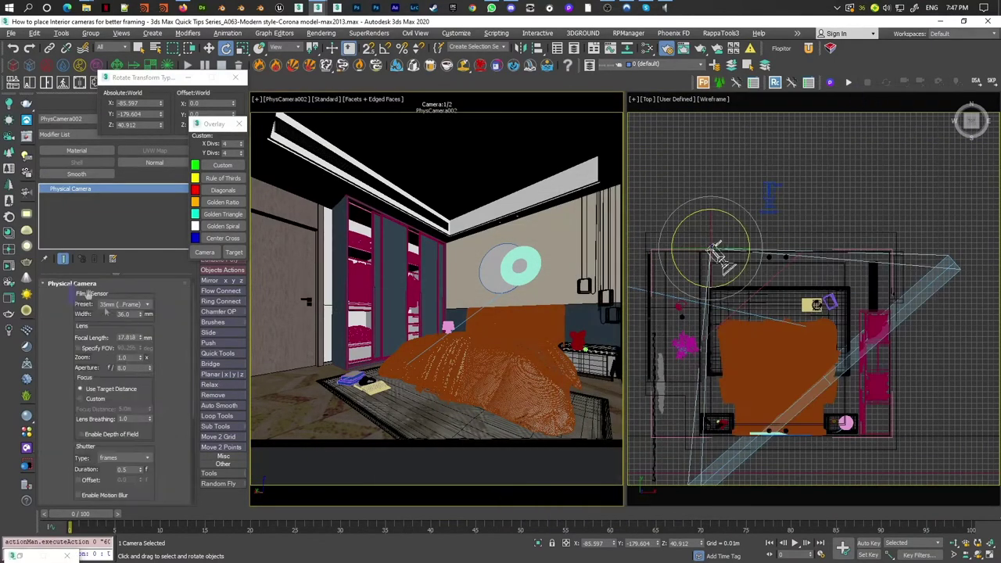
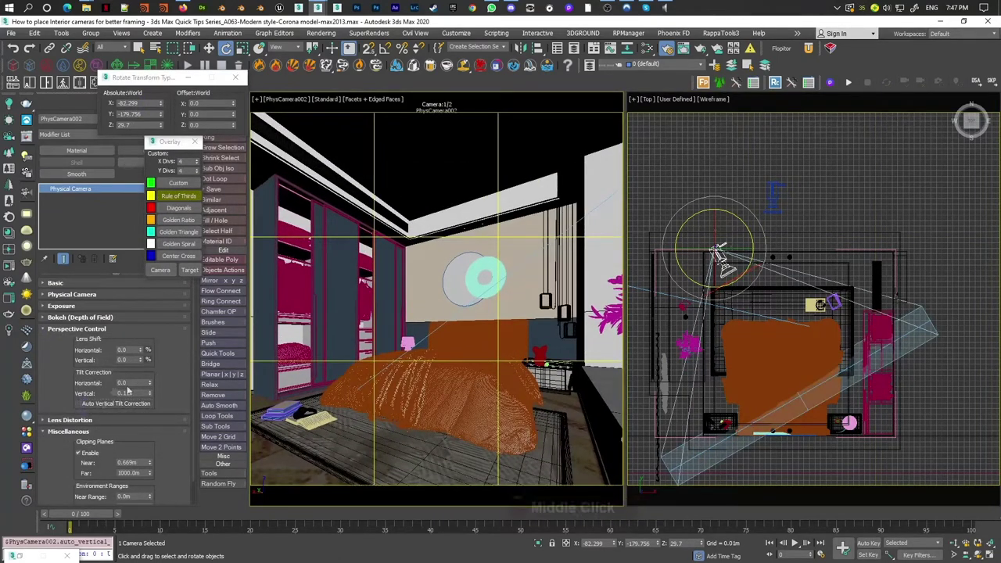
Hide edged faces in the camera view and flip the golden spiral overlay to another corner.
key("F4")
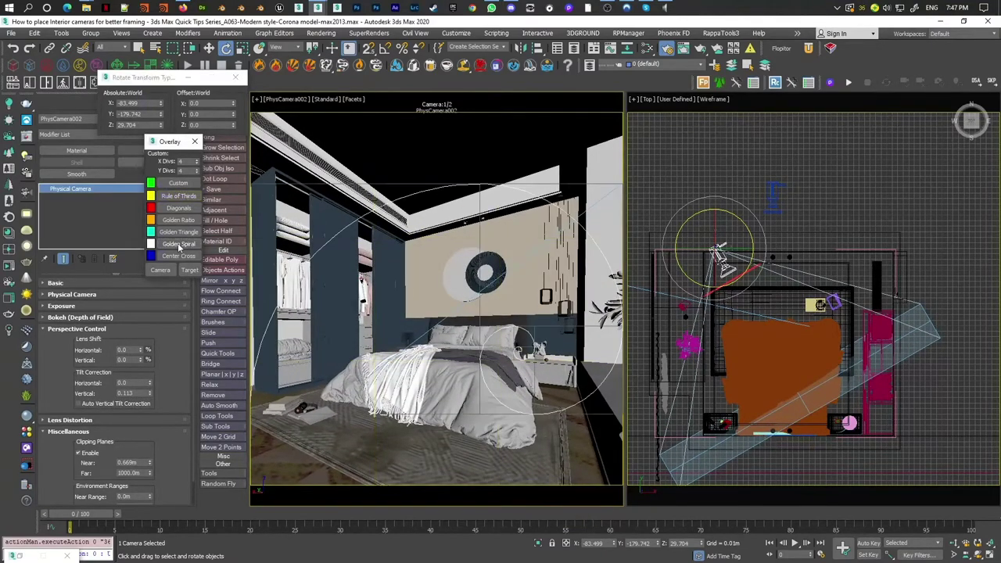
right_click(181, 246)
double_click(181, 246)
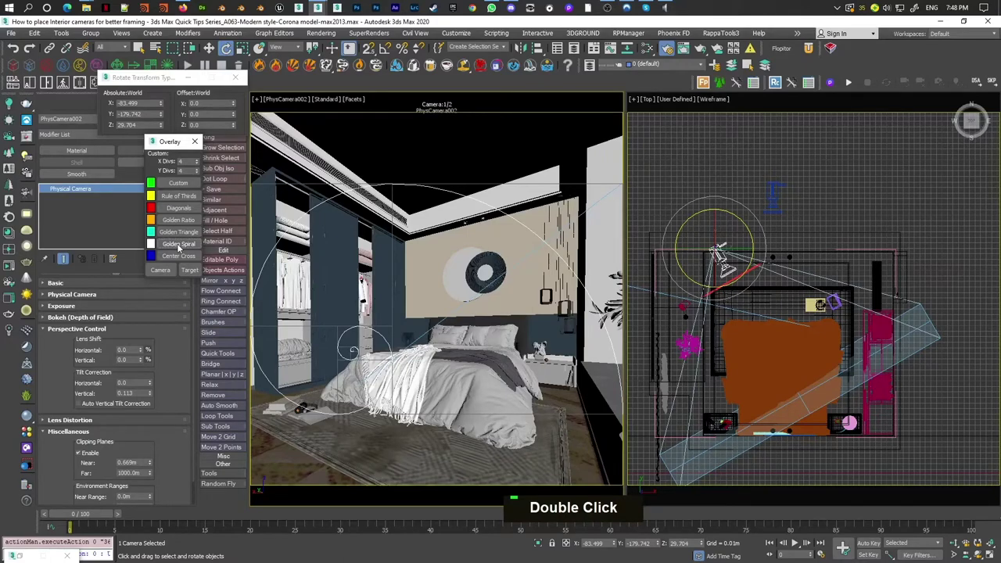
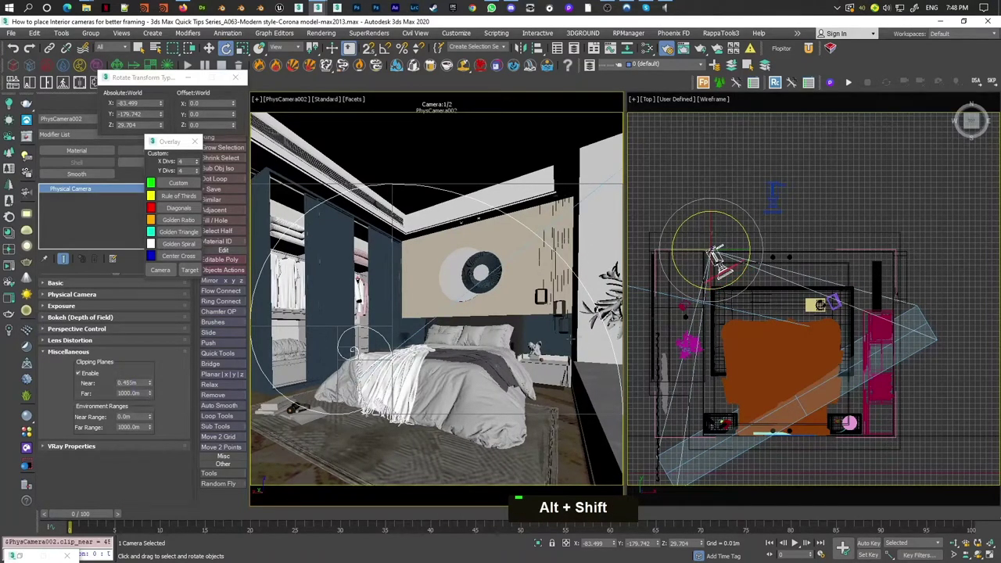
Re-aim PhysCamera002 and flip the golden spiral until it curls toward the right side.
key("w")
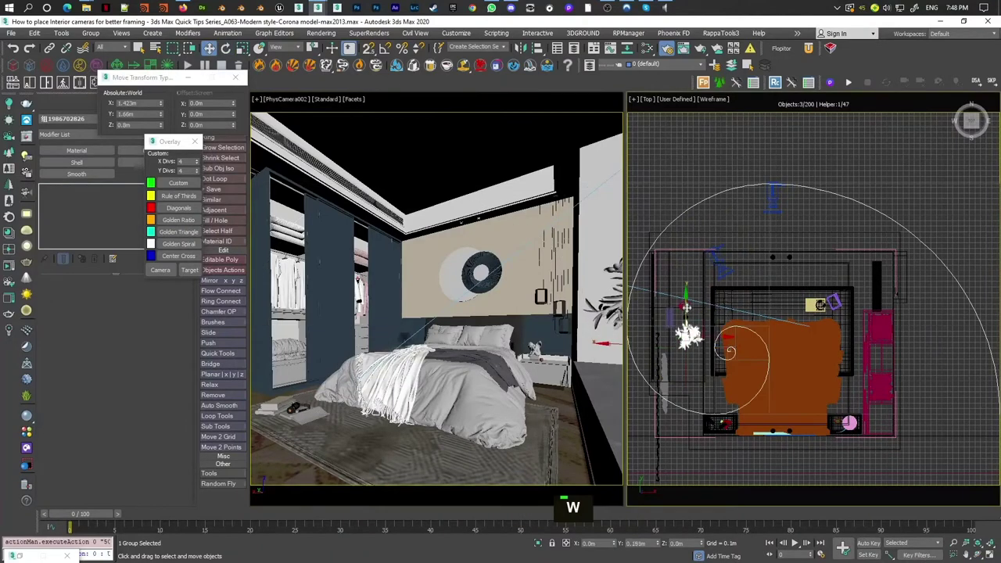
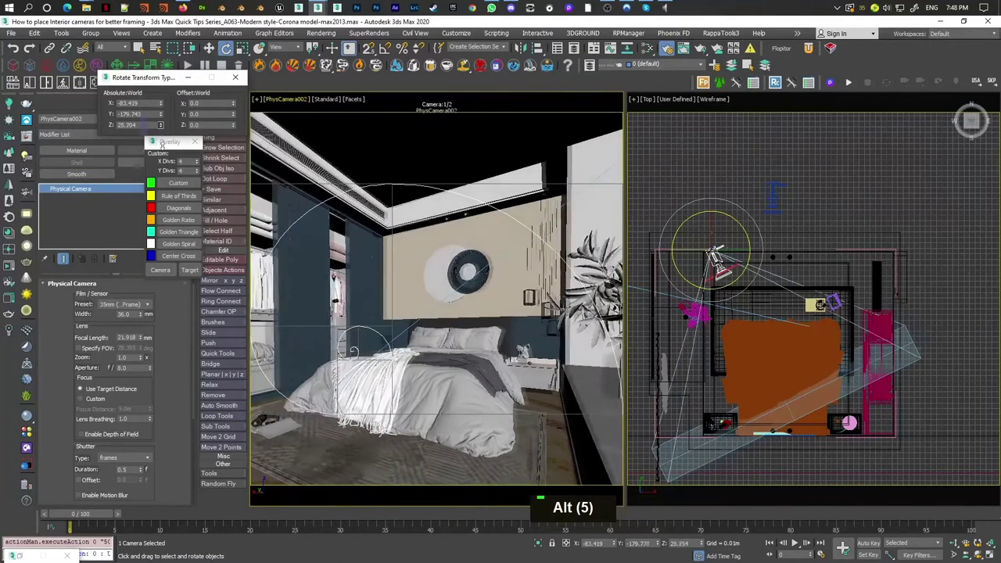
right_click(178, 243)
double_click(179, 243)
right_click(179, 244)
double_click(179, 243)
right_click(179, 243)
double_click(179, 243)
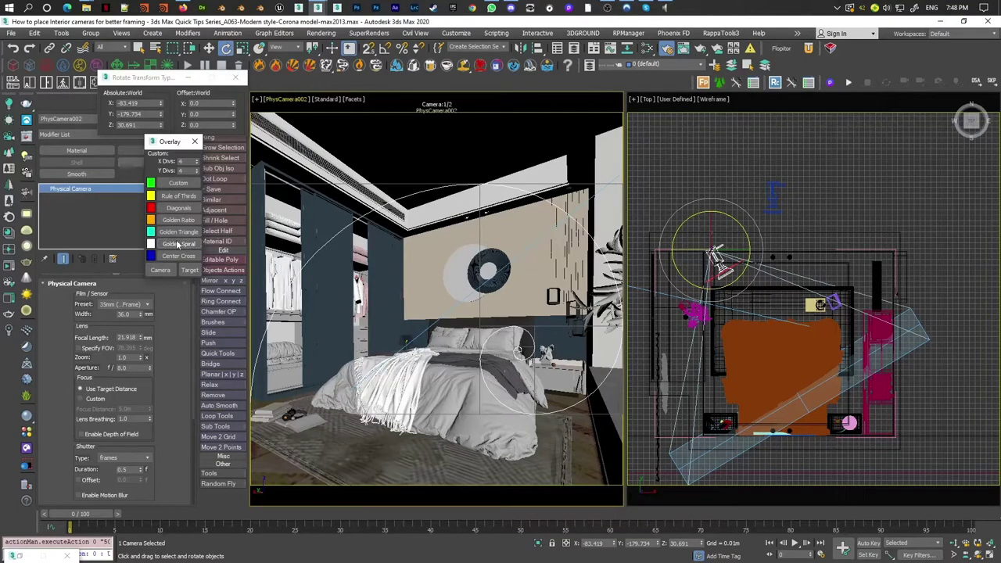
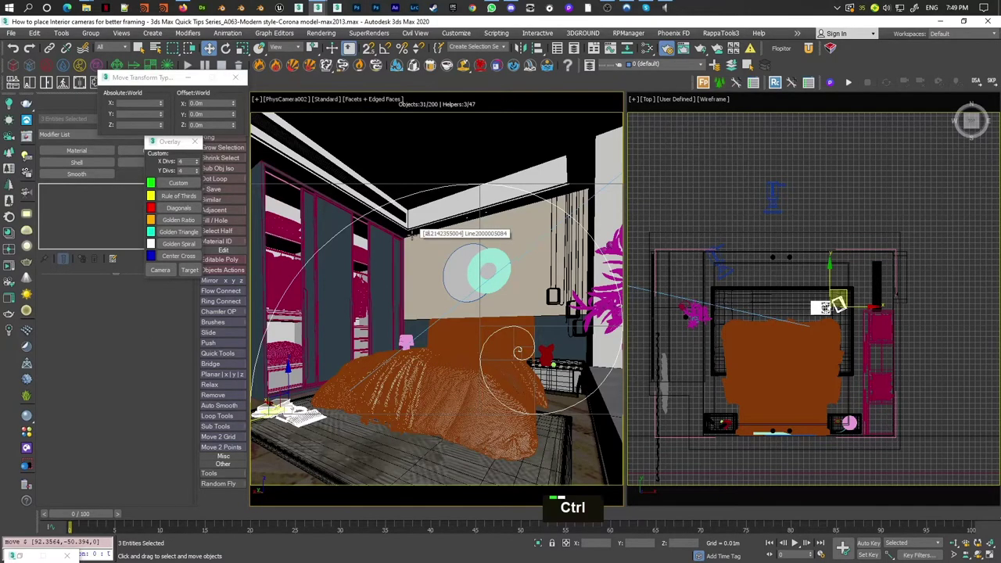
Hide edge lines in the PhysCamera003 view and switch to rotating the camera.
key("F4")
key("e")
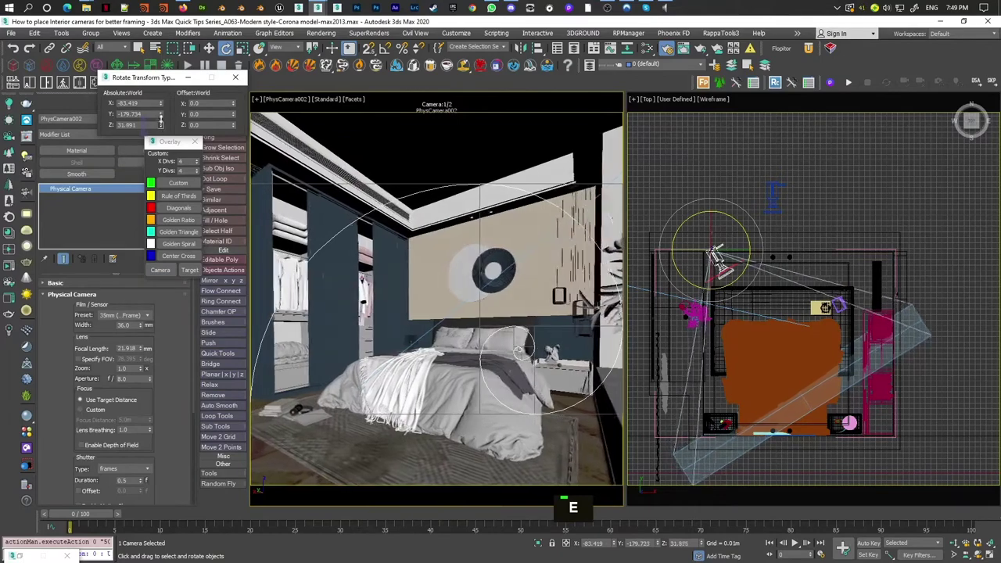
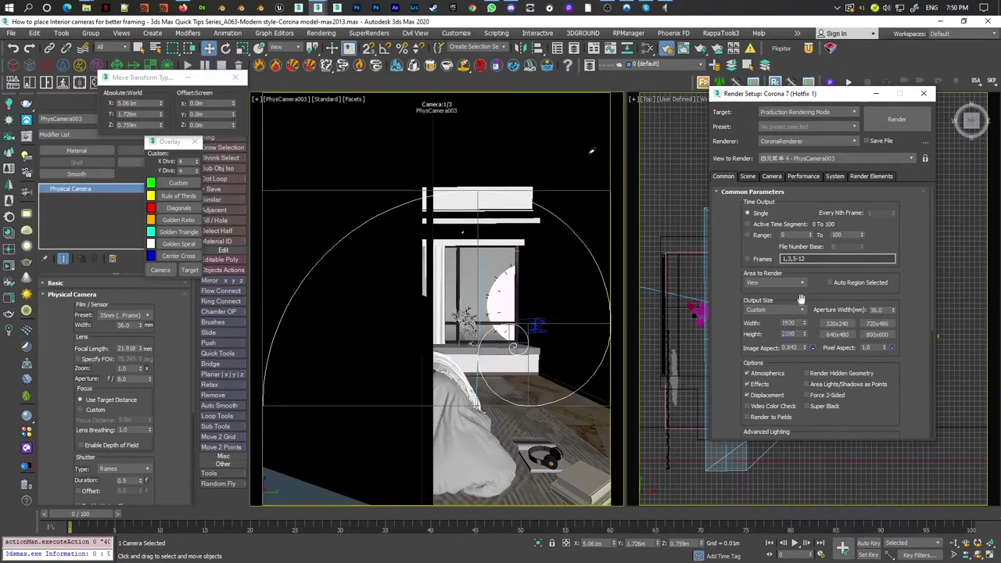
Restore PhysCamera003's render output height to 1080.
double_click(29, 212)
key("Return")
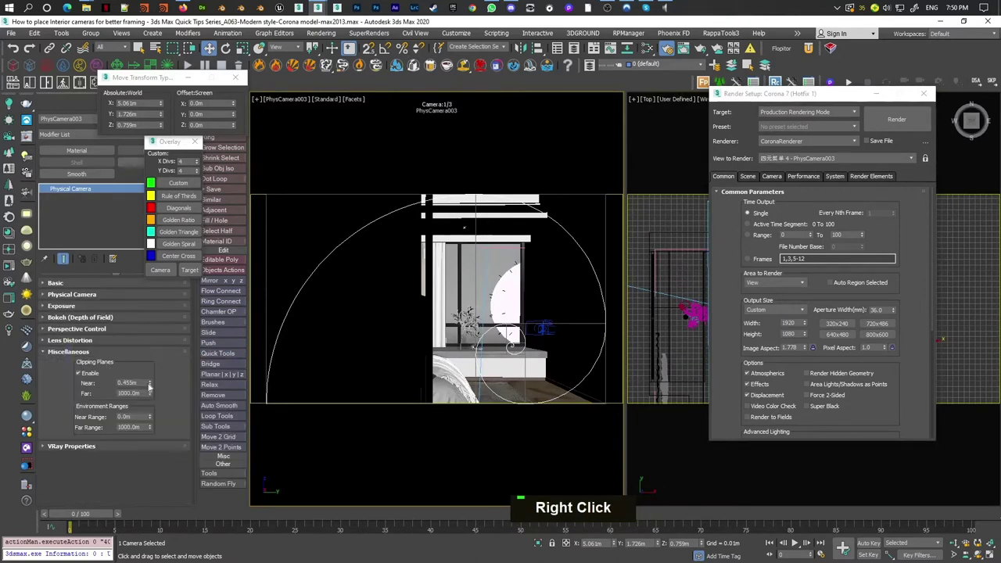
Pan and rotate PhysCamera003 to reframe the bed and window.
right_click(27, 274)
middle_click(27, 274)
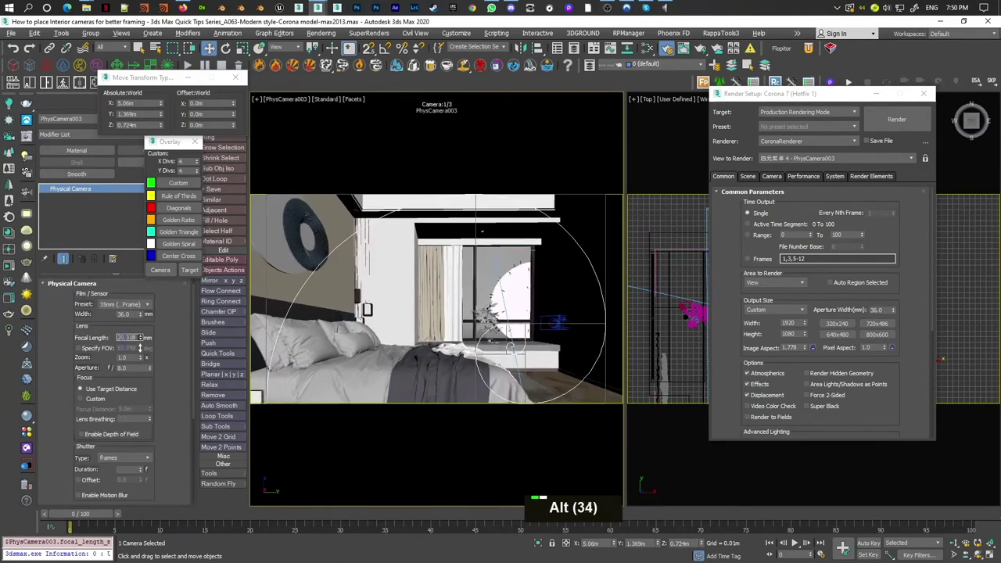
middle_click(27, 273)
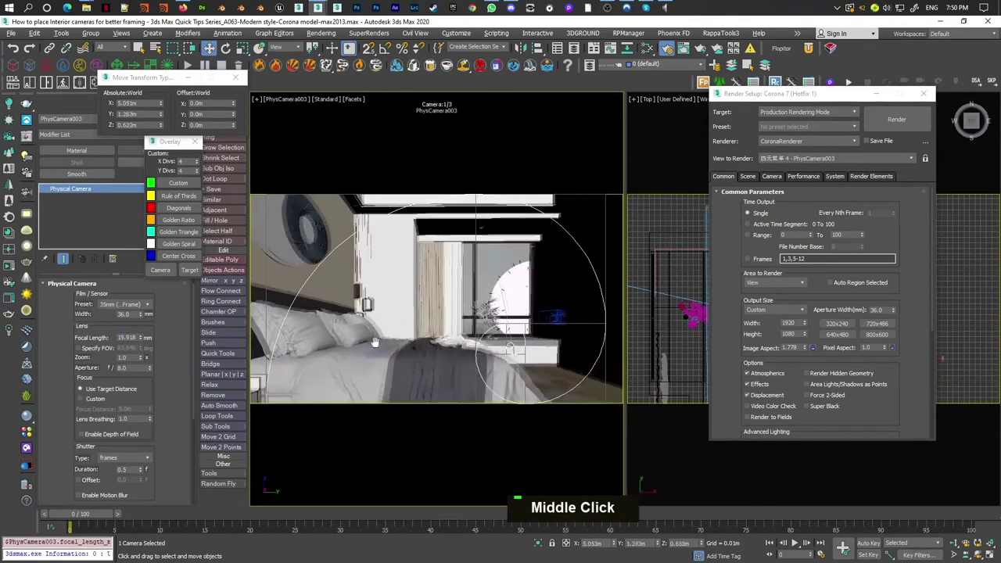
key("e")
right_click(57, 300)
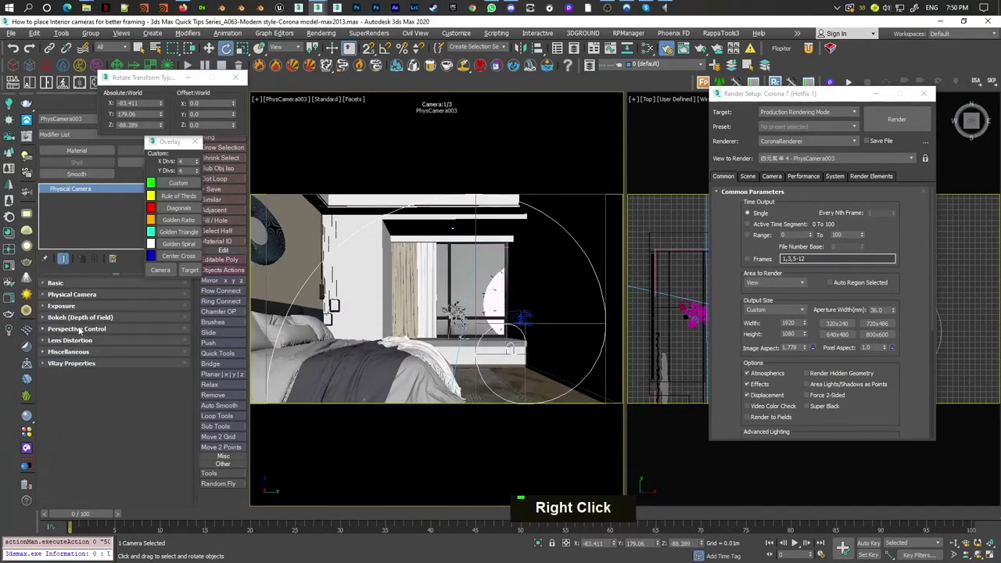
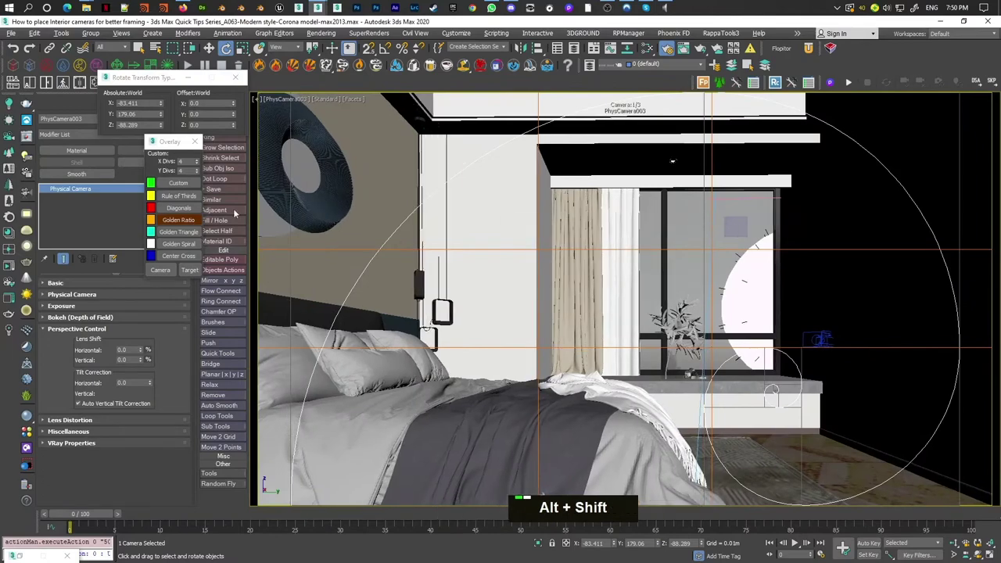
Add and orient a golden spiral guide over PhysCamera003's golden ratio lines.
right_click(178, 246)
double_click(176, 247)
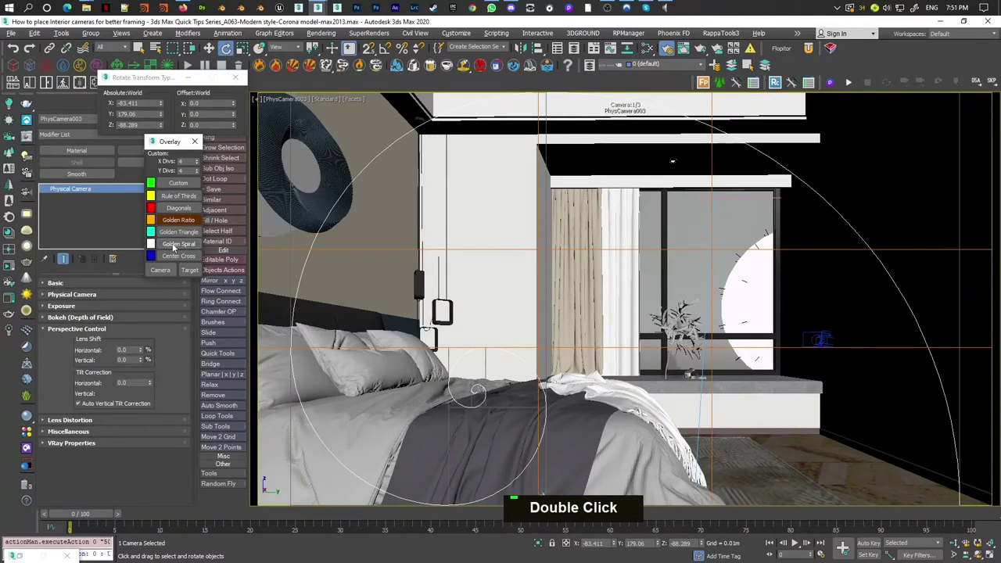
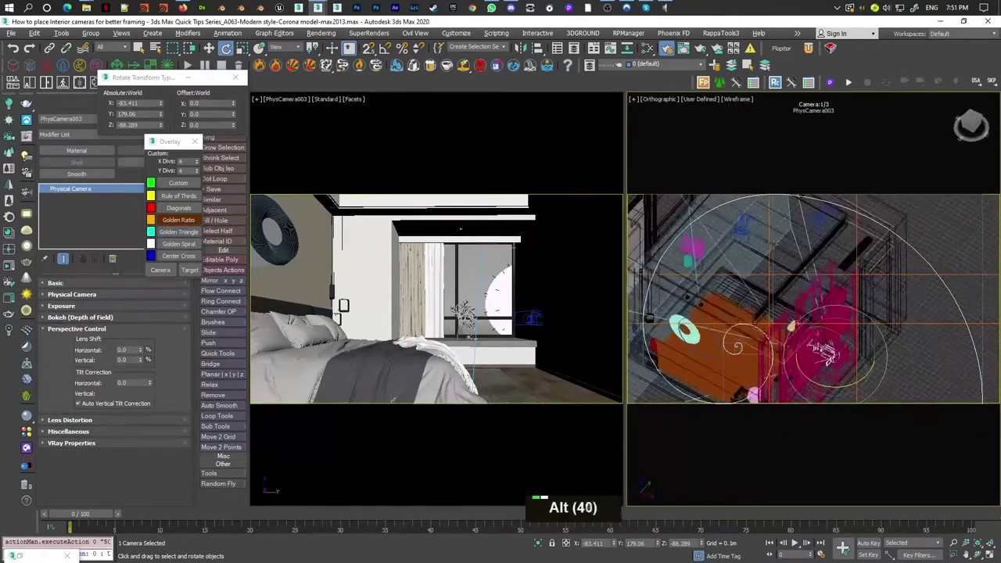
Return the side viewport to the Top plan view.
key("t")
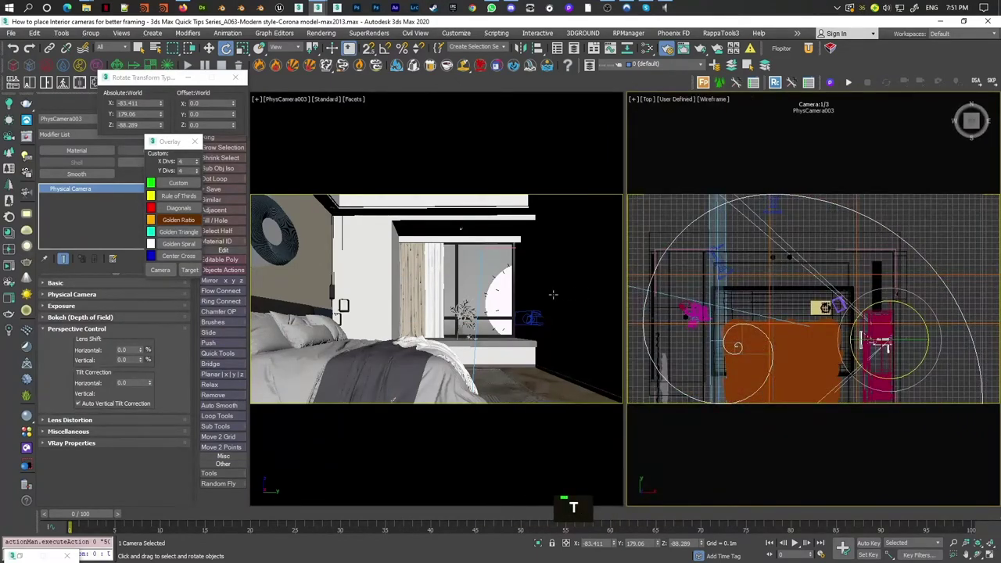
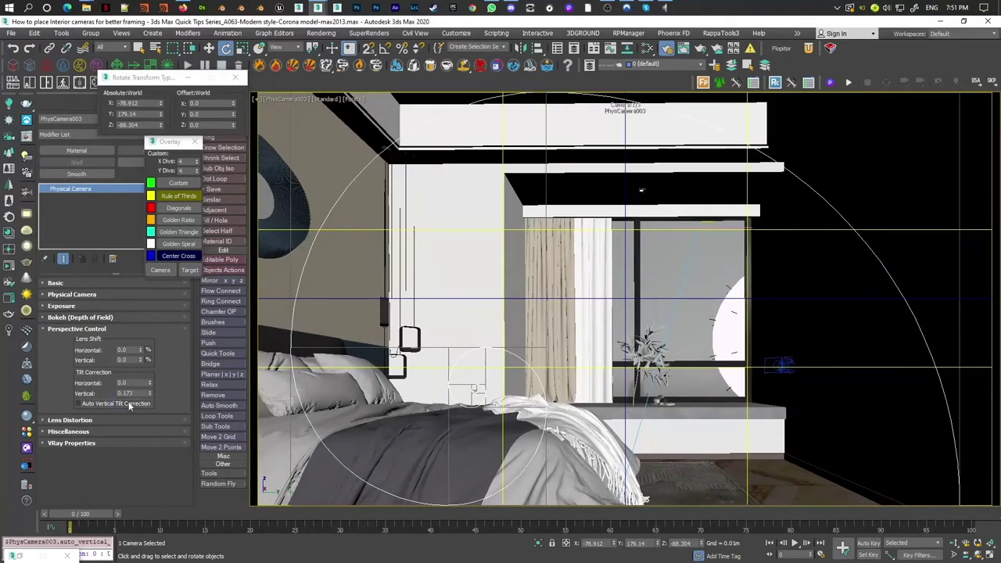
Apply auto vertical tilt correction so PhysCamera003's verticals stand straight (tilt 0.173).
right_click(153, 398)
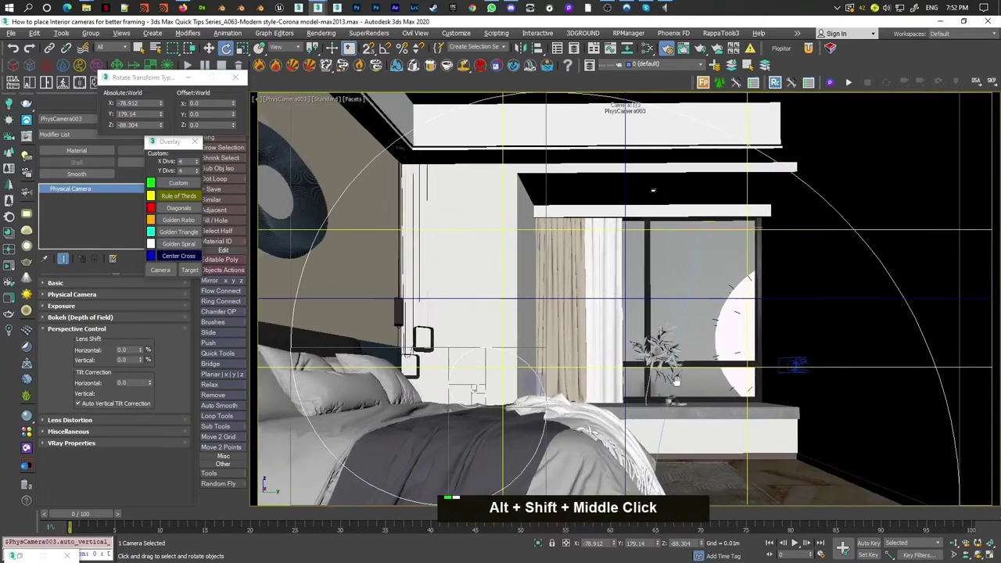